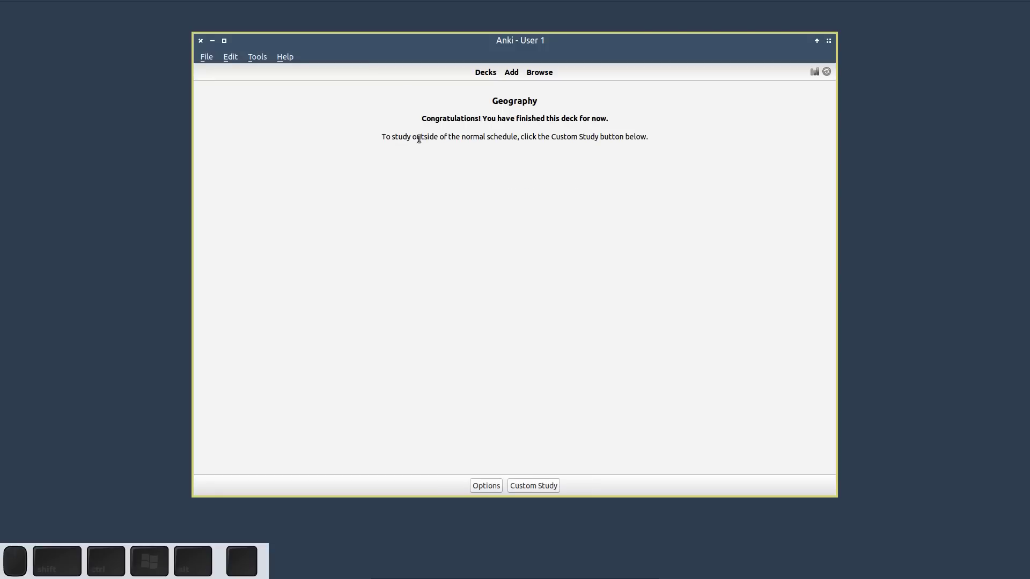
- Add a Geography card asking the capital of Germany with answer Berlin
{"action": "key", "text": "a"}
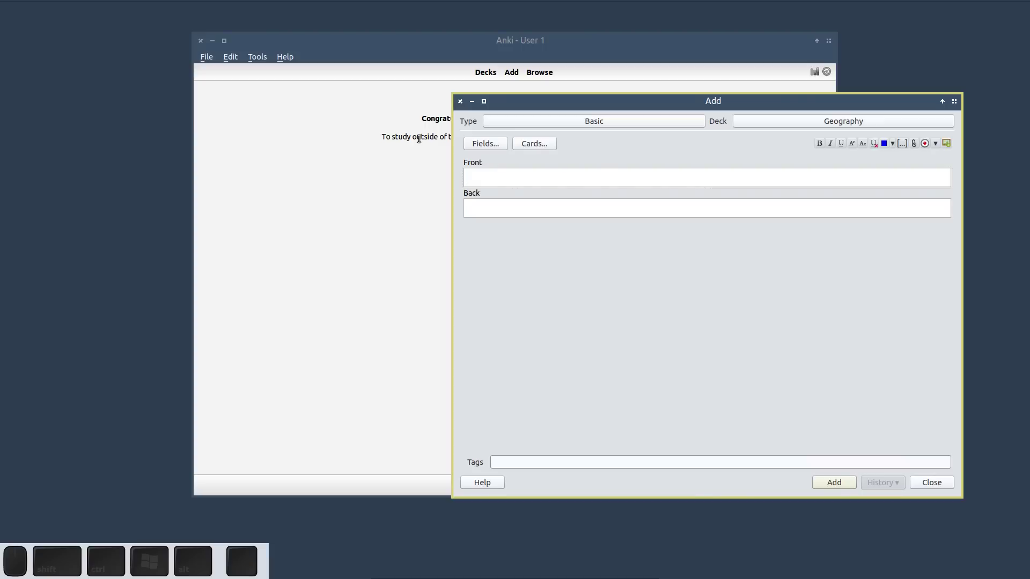
{"action": "key", "text": "shift+w"}
{"action": "key", "text": "shift+space"}
{"action": "key", "text": "space"}
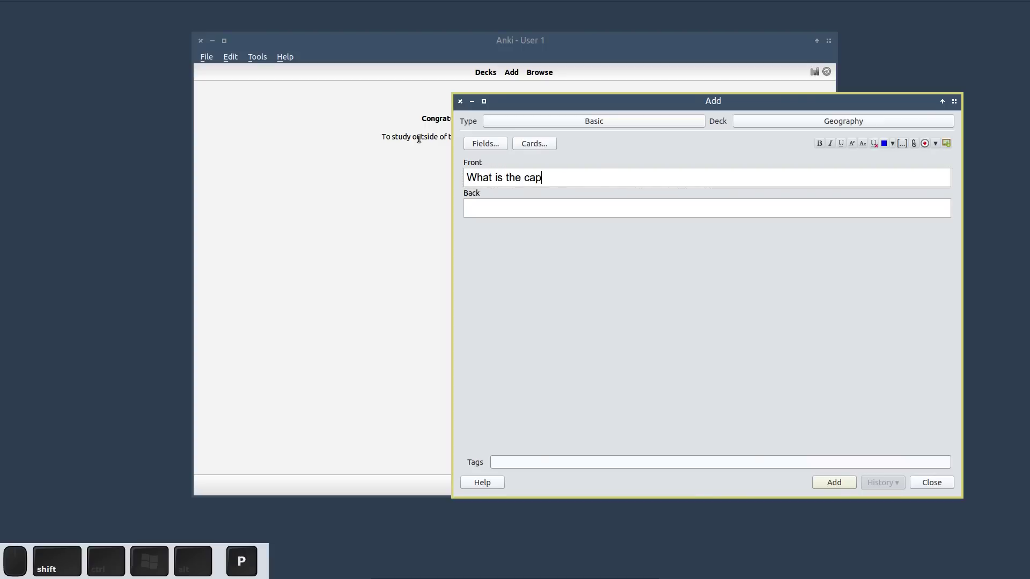
{"action": "key", "text": "shift+space"}
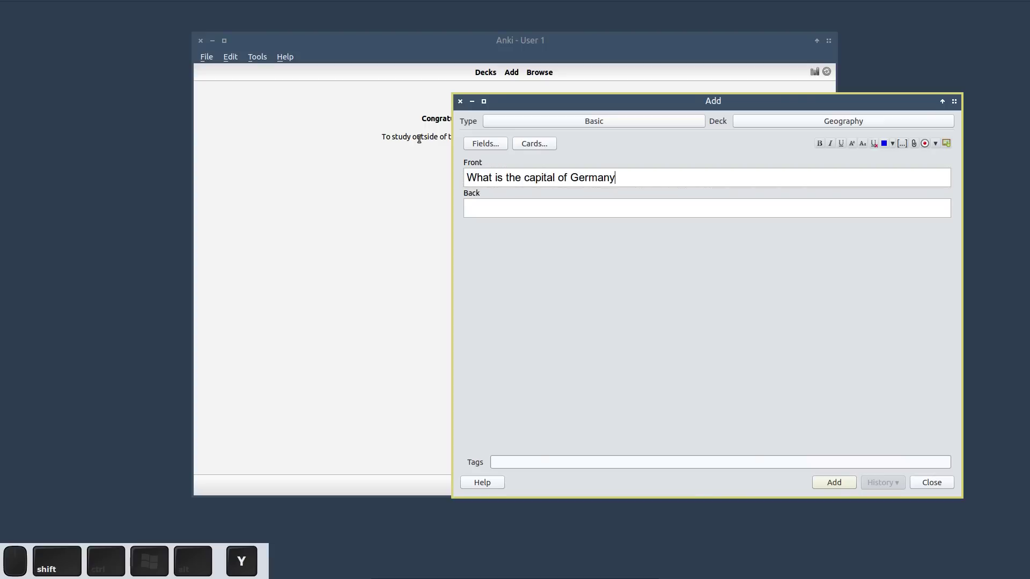
{"action": "key", "text": "Tab"}
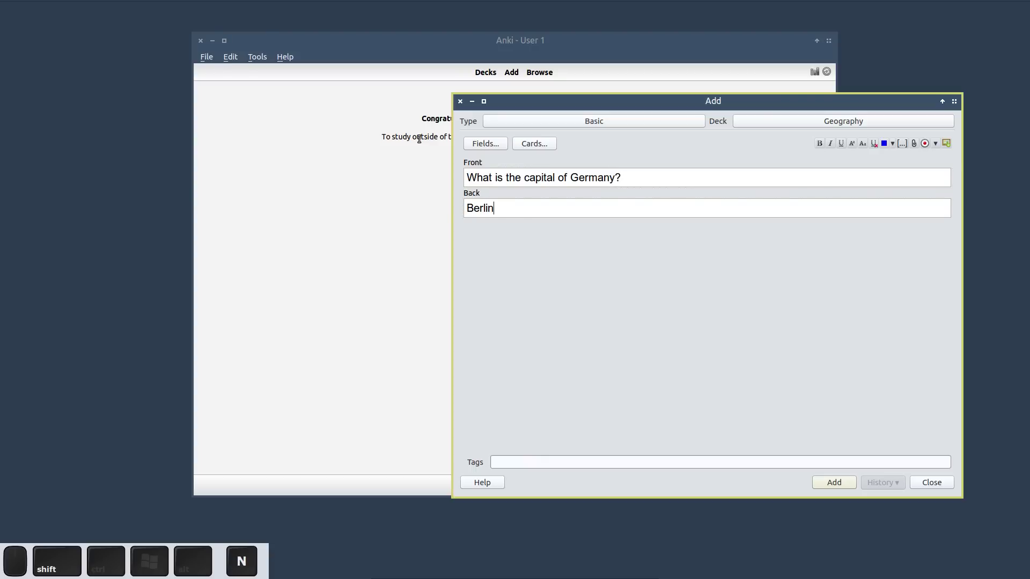
{"action": "key", "text": "ctrl+Return"}
{"action": "key", "text": "Escape"}
- Study the new card, reveal the answer Berlin, and return to the deck list
{"action": "key", "text": "space"}
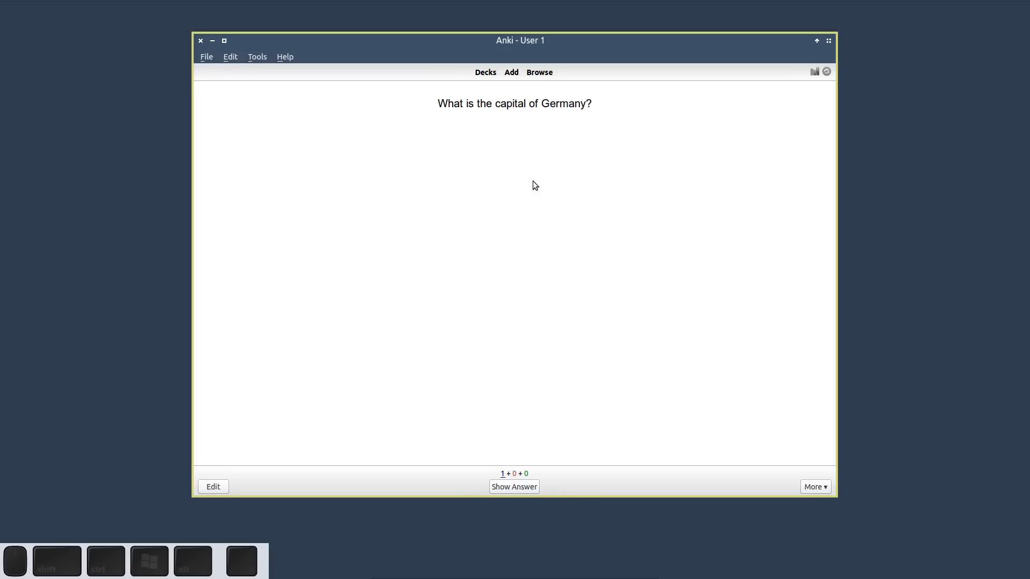
{"action": "key", "text": "space"}
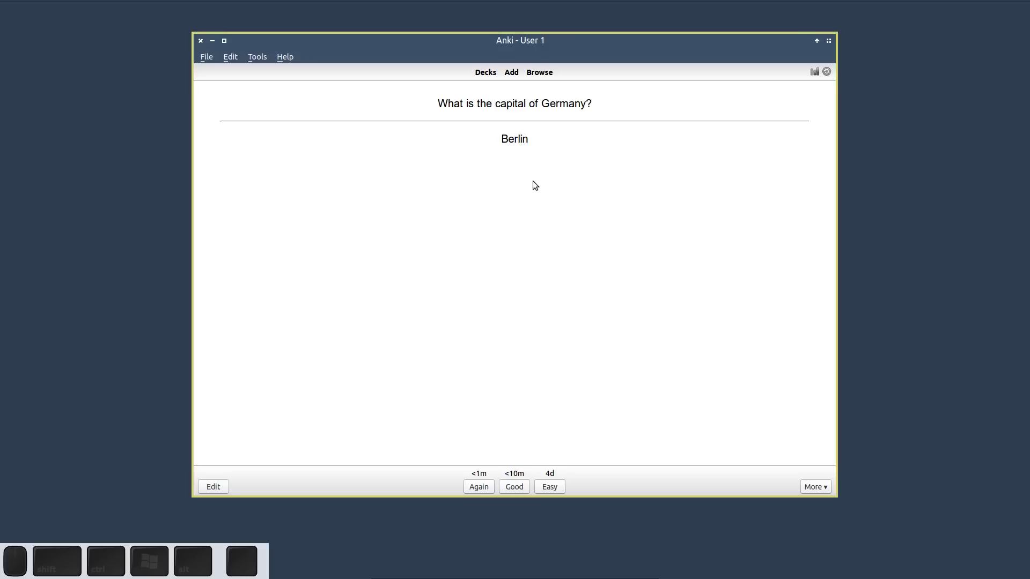
{"action": "key", "text": "d"}
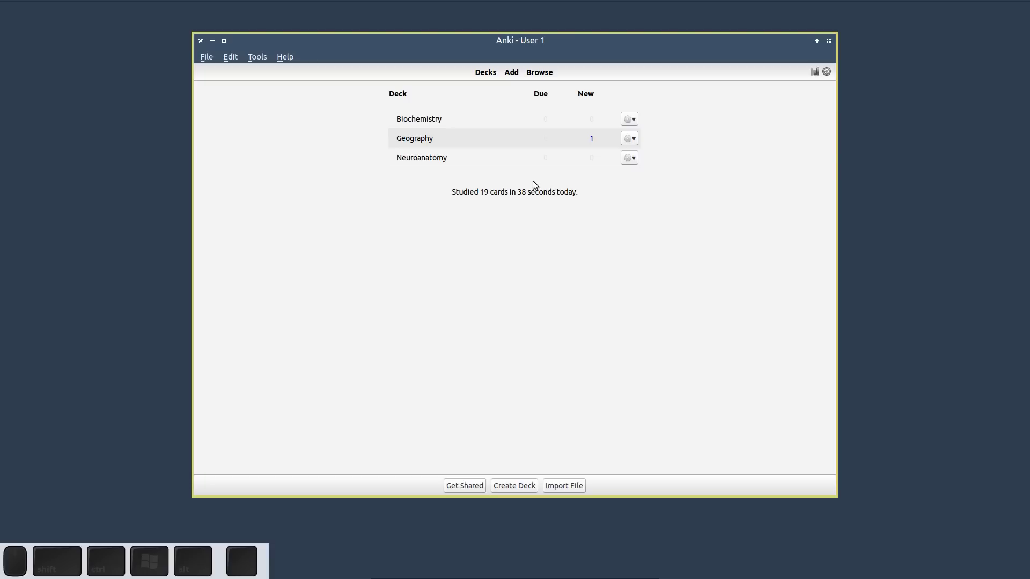
- View limbic_lobe.jpg then limbic_lobe_edited.jpg in Image Viewer beside Anki, then close the viewer
{"action": "left_click_drag", "start_coordinate": [509, 168], "coordinate": [306, 168]}
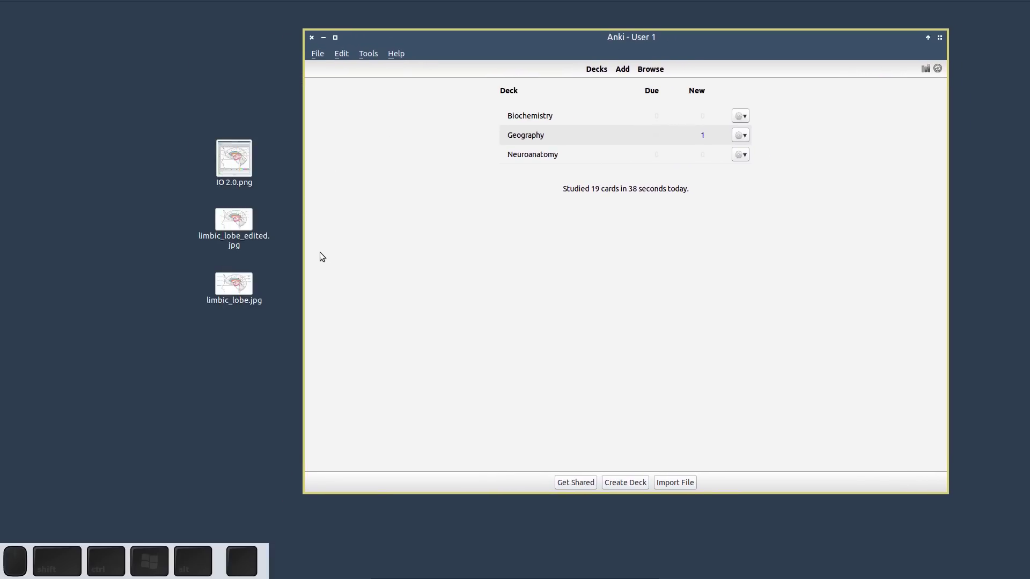
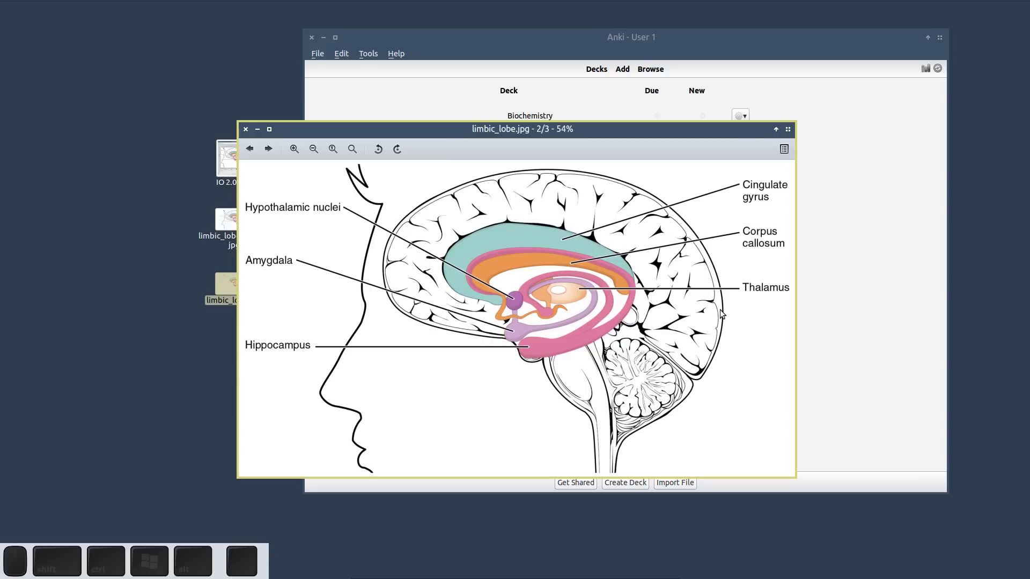
{"action": "key", "text": "Right"}
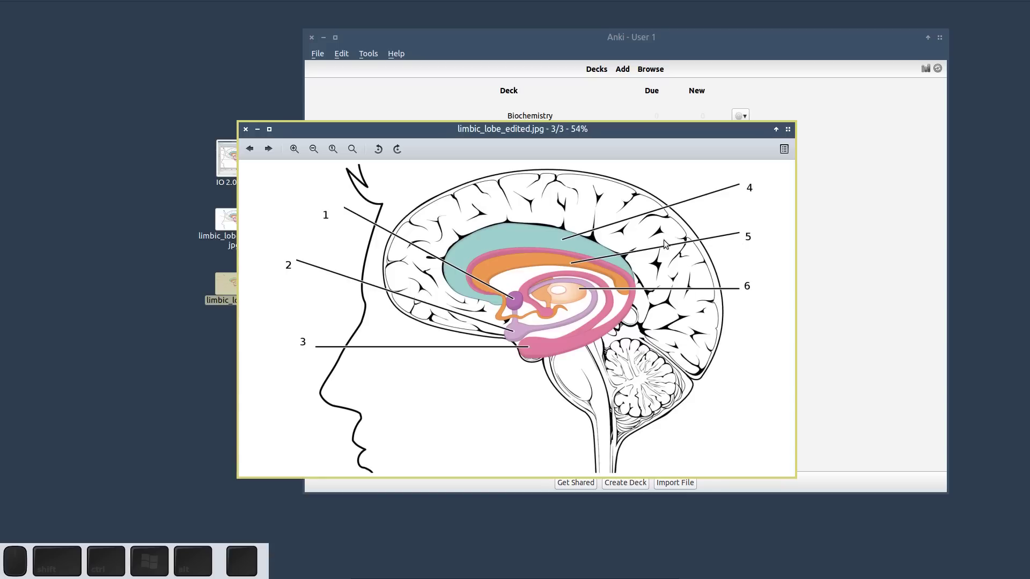
{"action": "left_click", "coordinate": [250, 130]}
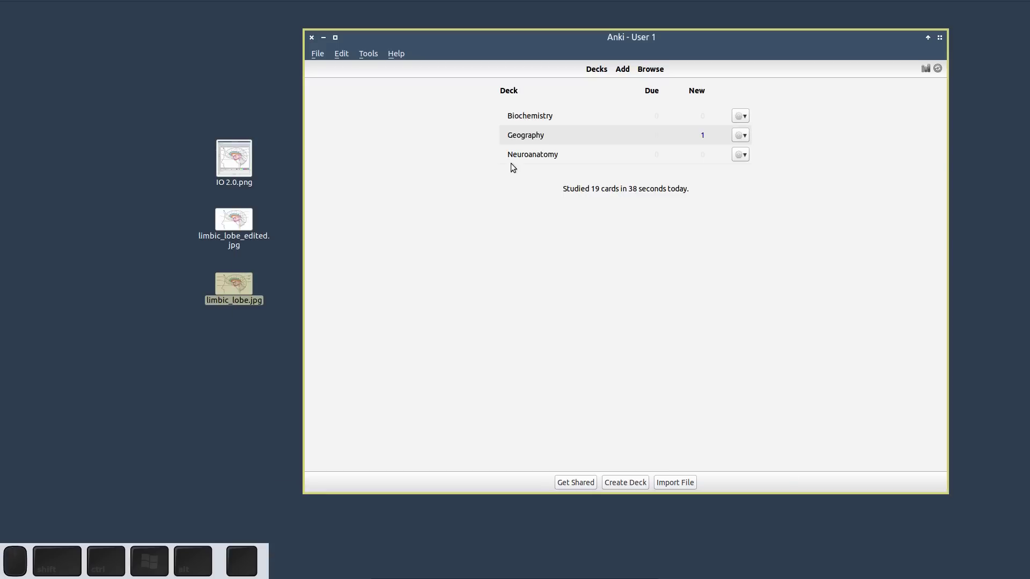
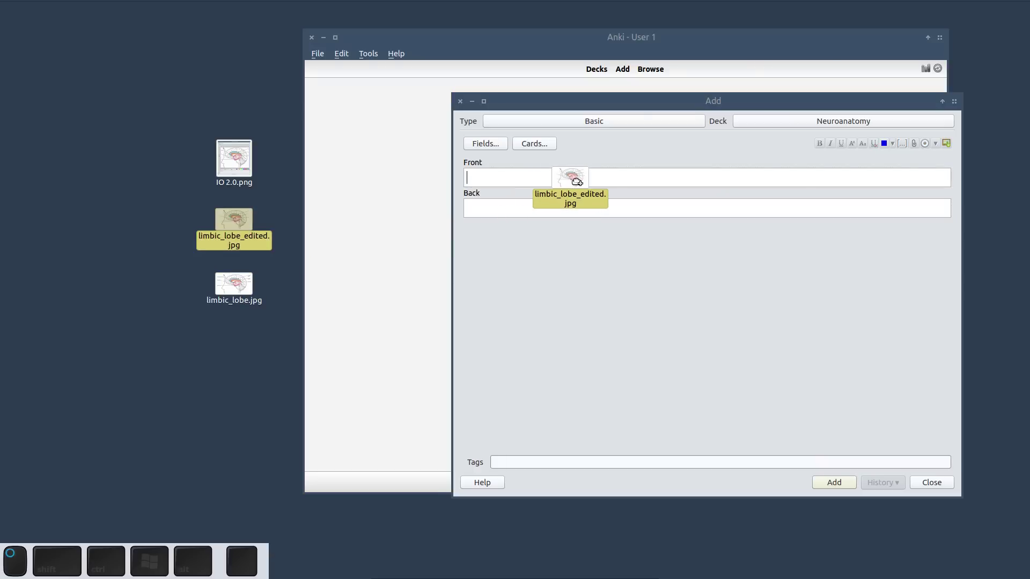
- Insert limbic_lobe_edited.jpg on the Front and write the question about structure no. 1
{"action": "left_click", "coordinate": [916, 390]}
{"action": "key", "text": "Return"}
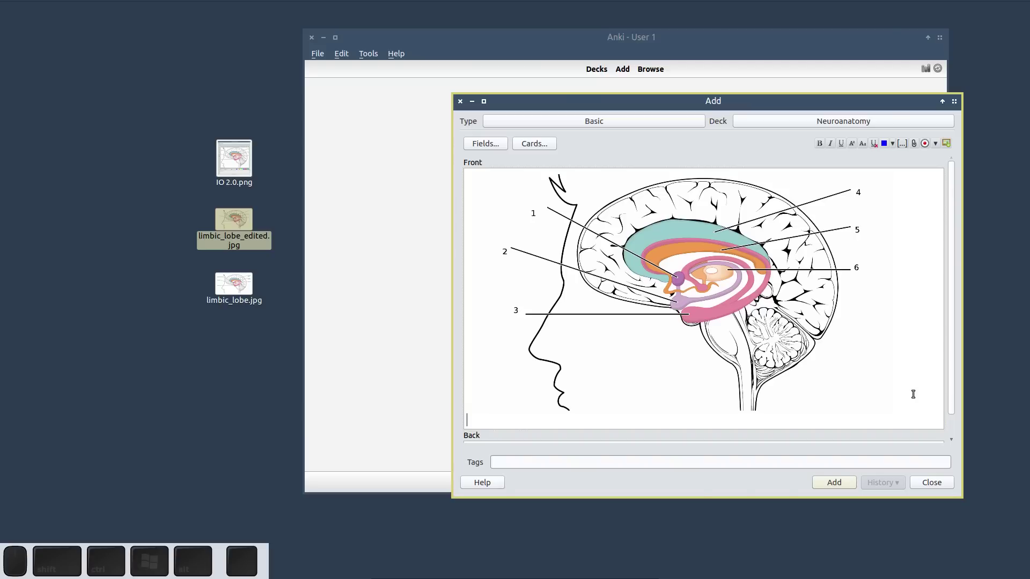
{"action": "key", "text": "shift+space"}
{"action": "key", "text": "shift+space"}
{"action": "key", "text": "BackSpace"}
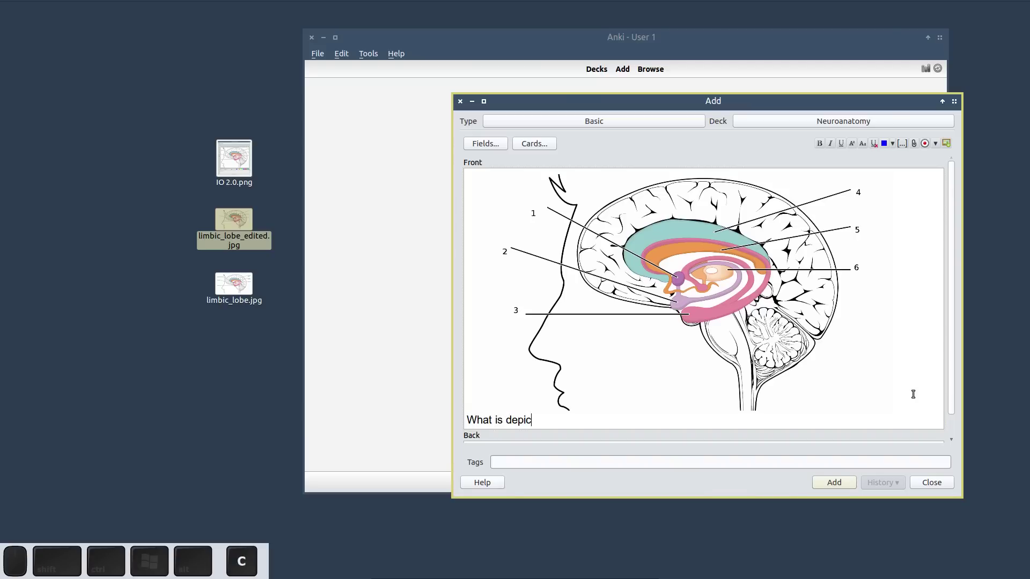
{"action": "key", "text": "space"}
{"action": "key", "text": "space"}
- Fill in the answer for no. 1 and add the card to the Neuroanatomy deck
{"action": "key", "text": "space"}
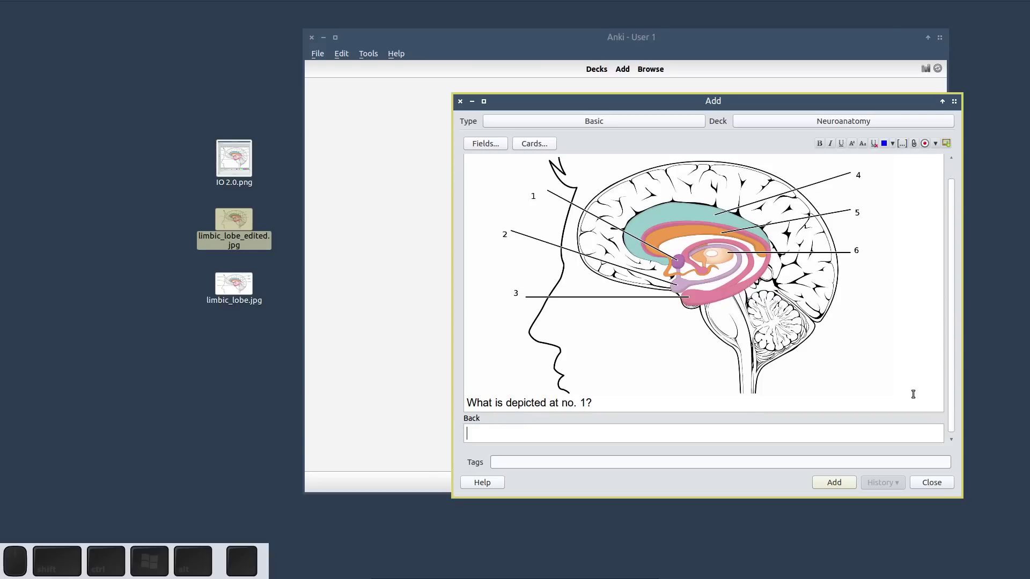
{"action": "key", "text": "shift+space"}
{"action": "key", "text": "shift+space"}
{"action": "key", "text": "ctrl+Return"}
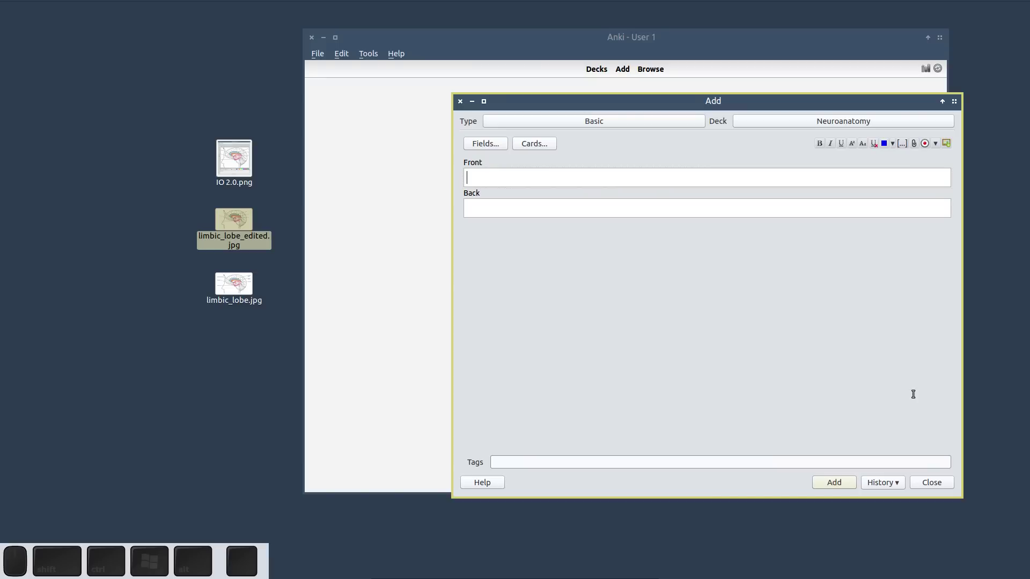
- Return to the deck list and load the limbic diagram into the Image Occlusion editor
{"action": "key", "text": "Escape"}
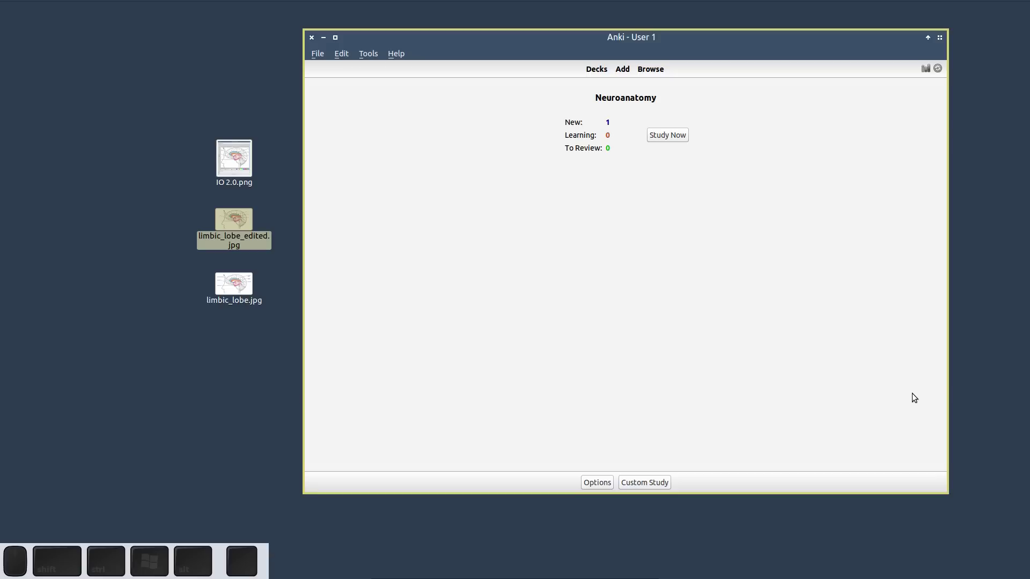
{"action": "key", "text": "d"}
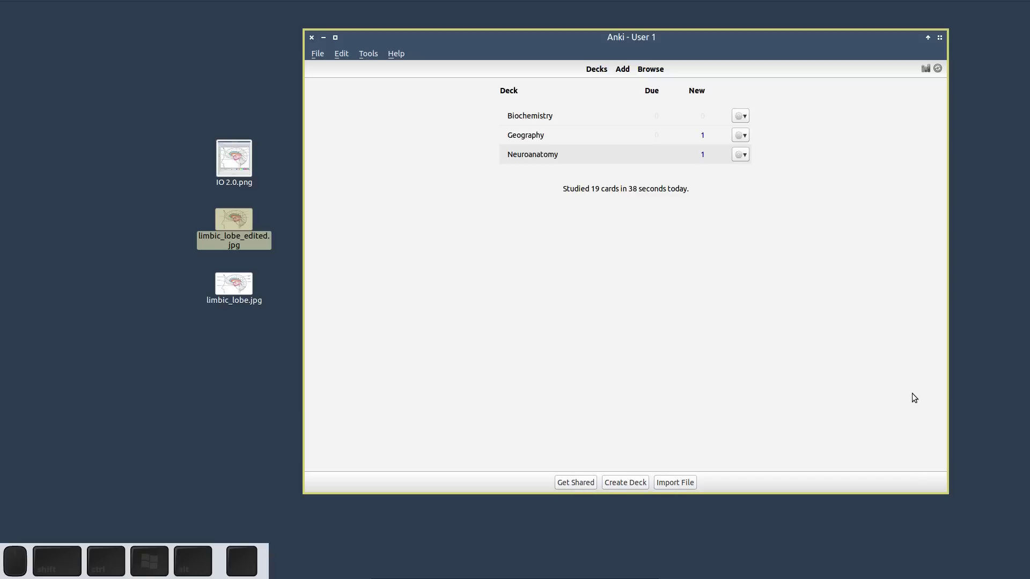
{"action": "key", "text": "a"}
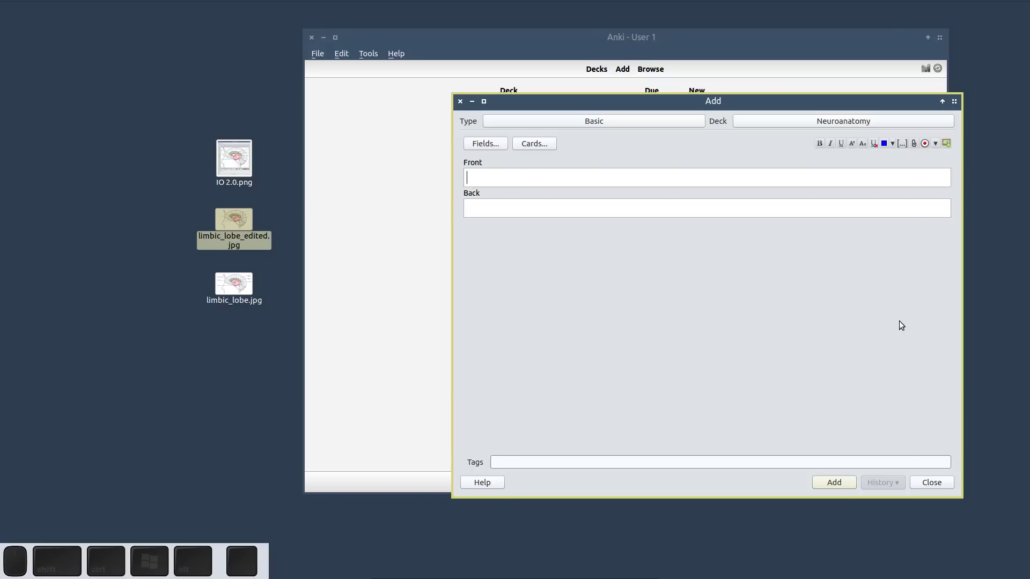
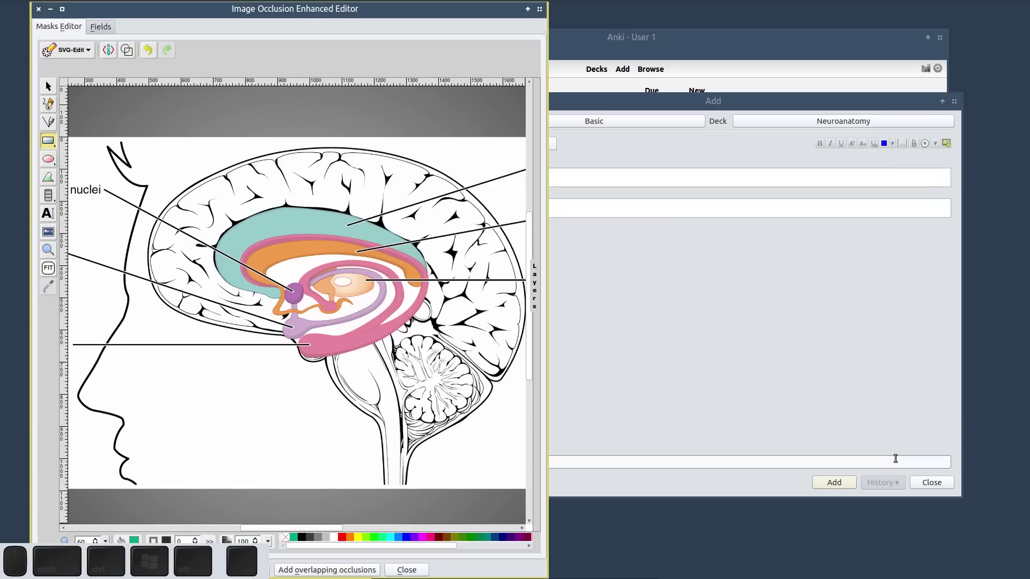
{"action": "left_click_drag", "start_coordinate": [517, 472], "coordinate": [523, 312]}
{"action": "key", "text": "ctrl+f"}
- Draw rectangle masks over all six labels, finishing with the Thalamus label
{"action": "key", "text": "r"}
{"action": "left_click_drag", "start_coordinate": [82, 125], "coordinate": [82, 190]}
{"action": "key", "text": "r"}
{"action": "left_click_drag", "start_coordinate": [85, 184], "coordinate": [92, 284]}
{"action": "key", "text": "r"}
{"action": "left_click_drag", "start_coordinate": [79, 287], "coordinate": [663, 106]}
{"action": "key", "text": "r"}
{"action": "left_click_drag", "start_coordinate": [670, 104], "coordinate": [691, 176]}
{"action": "key", "text": "r"}
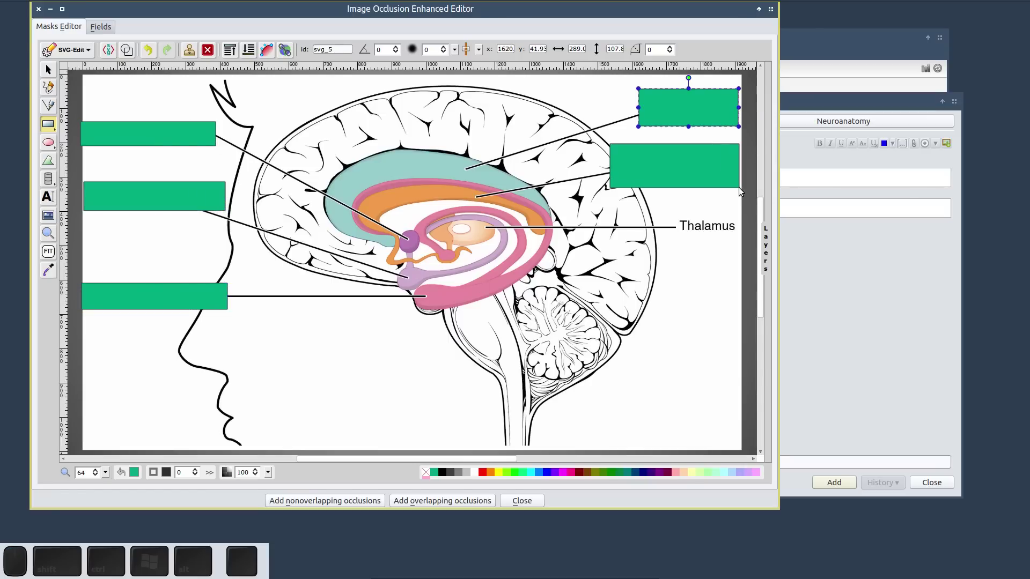
{"action": "key", "text": "r"}
{"action": "left_click", "coordinate": [643, 214]}
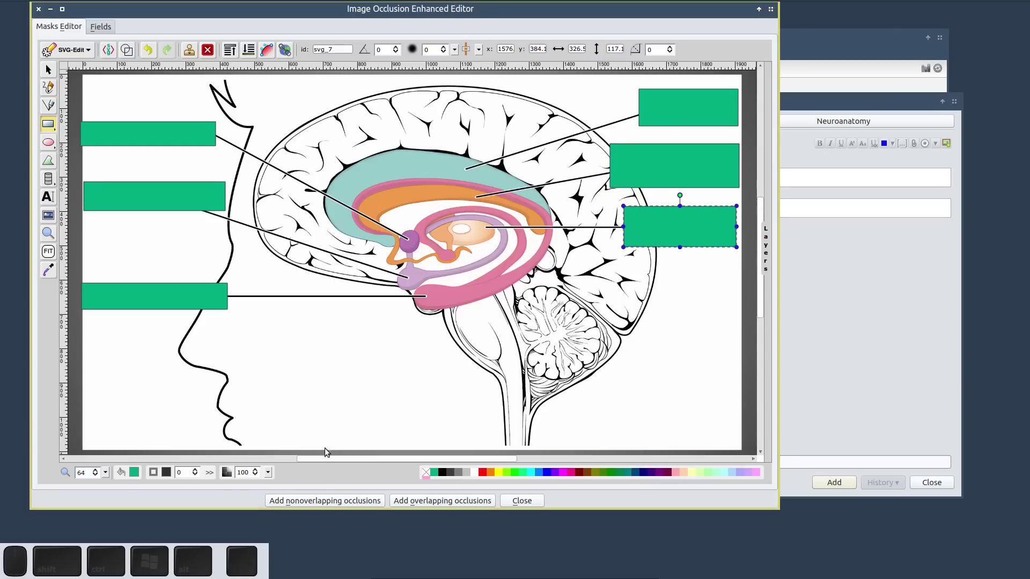
- Generate six non-overlapping occlusion notes from the masked diagram
{"action": "left_click", "coordinate": [321, 498]}
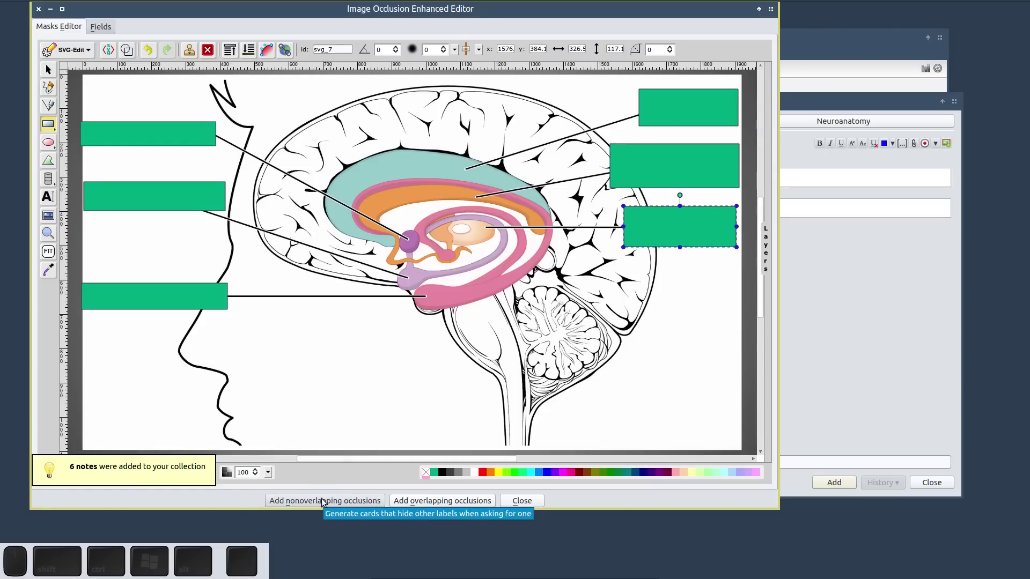
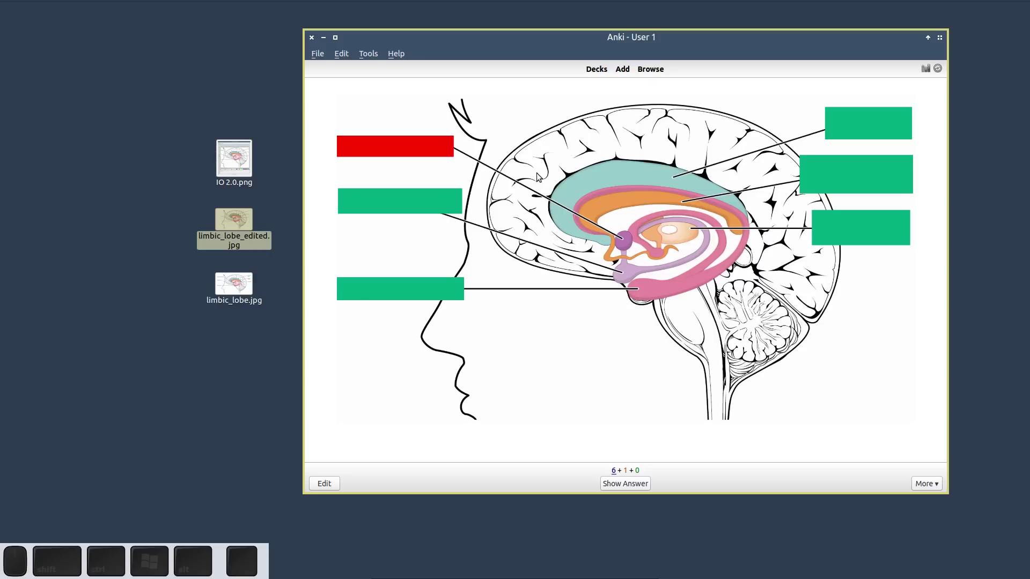
- Reveal and grade each limbic occlusion card in turn, ending back at the deck list
{"action": "key", "text": "space"}
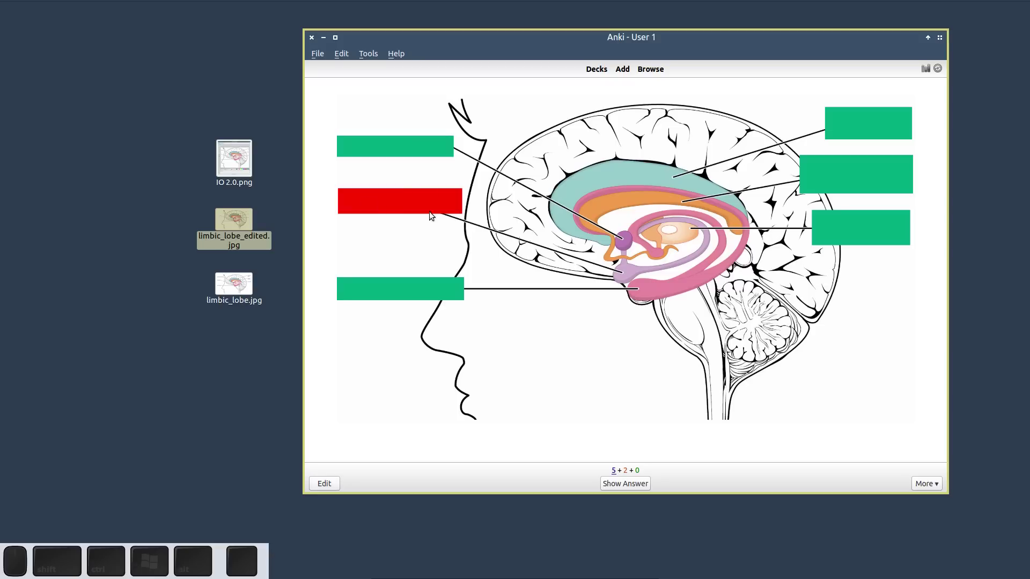
{"action": "key", "text": "space"}
{"action": "key", "text": "space"}
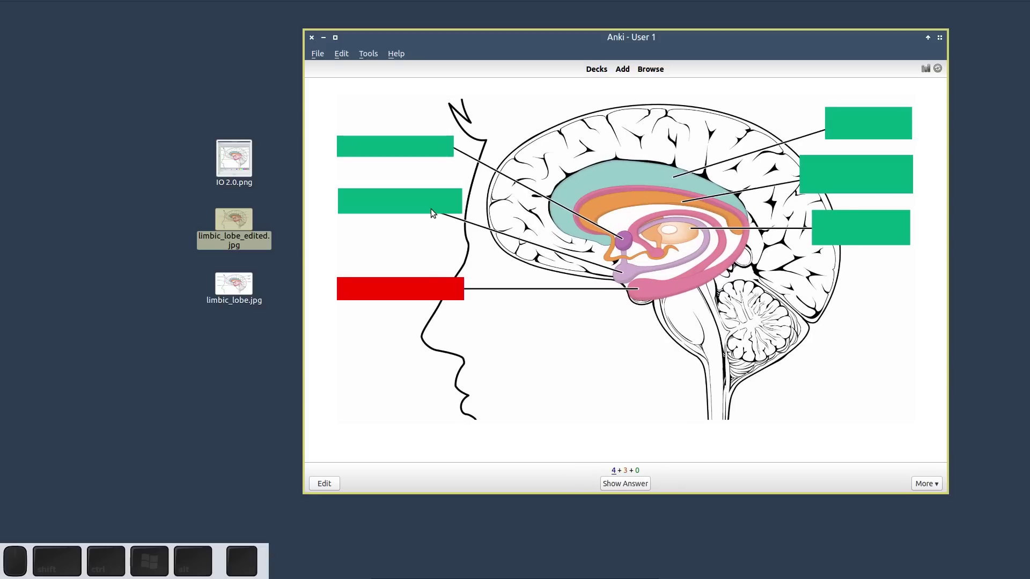
{"action": "key", "text": "space"}
{"action": "key", "text": "space"}
{"action": "key", "text": "space"}
{"action": "key", "text": "space"}
{"action": "key", "text": "space"}
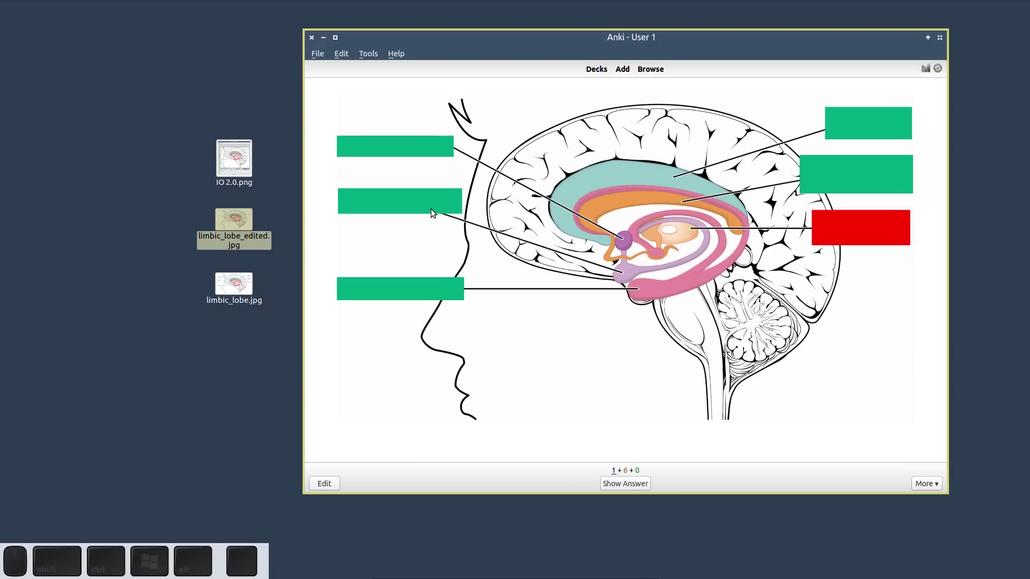
{"action": "key", "text": "d"}
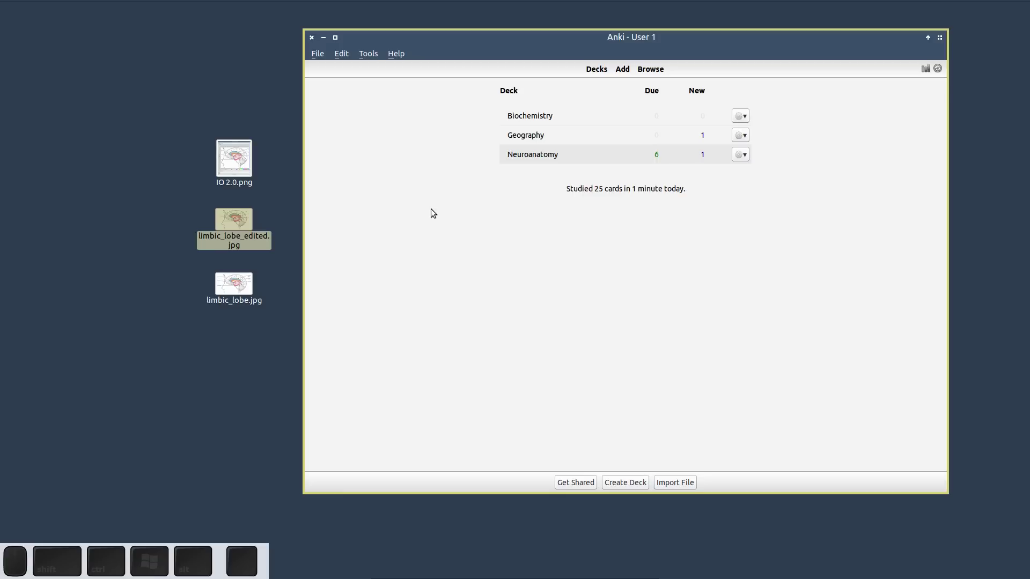
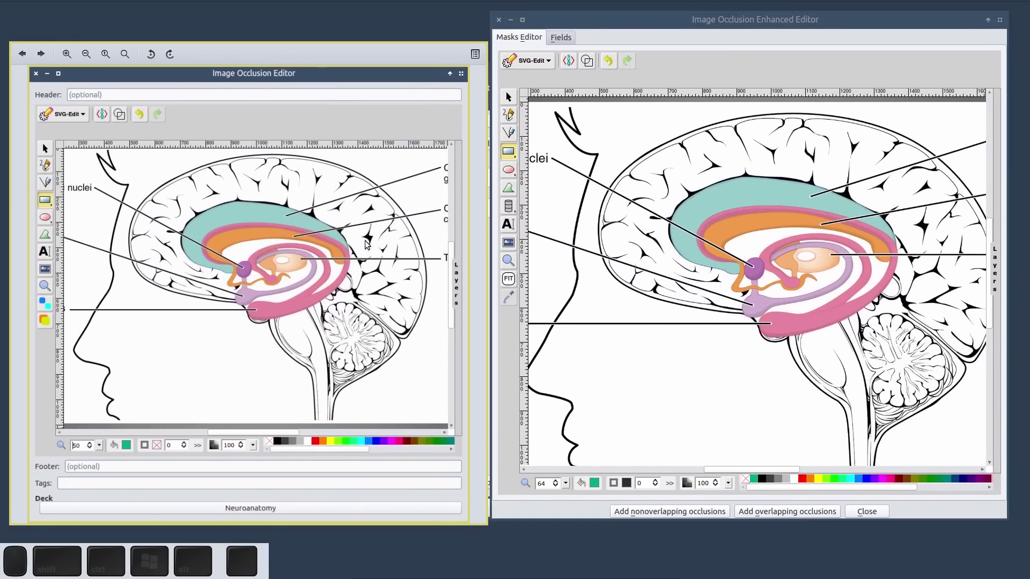
- Bring the enhanced occlusion editor forward and position it beside the old editor
{"action": "scroll", "scroll_direction": "down", "scroll_amount": 3}
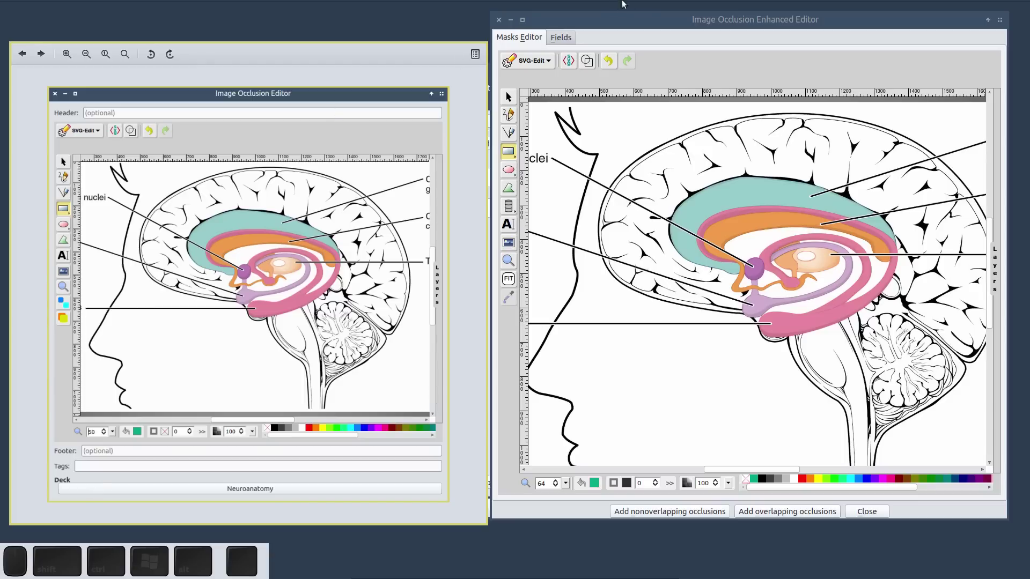
{"action": "left_click", "coordinate": [657, 18]}
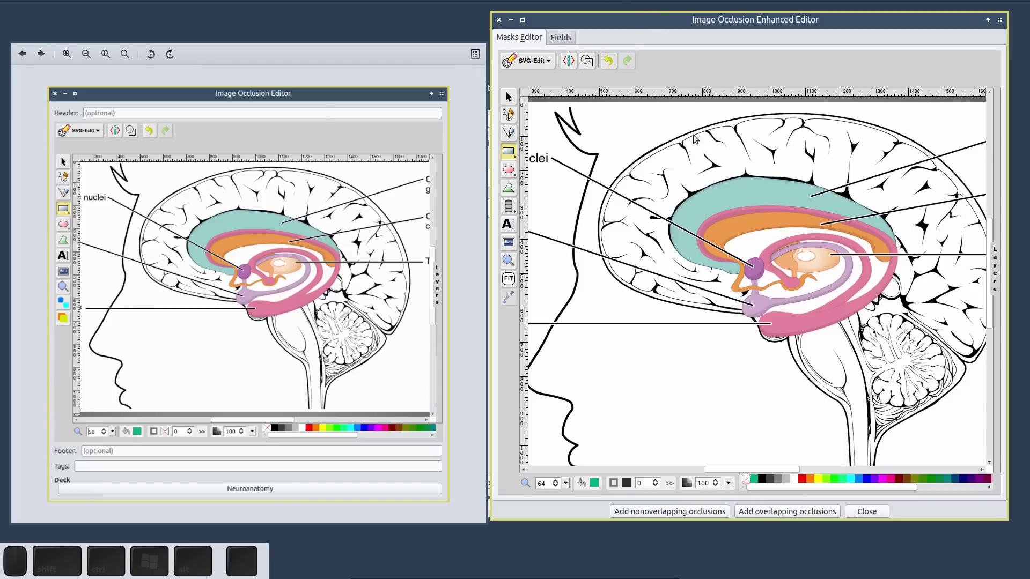
{"action": "left_click_drag", "start_coordinate": [670, 21], "coordinate": [586, 53]}
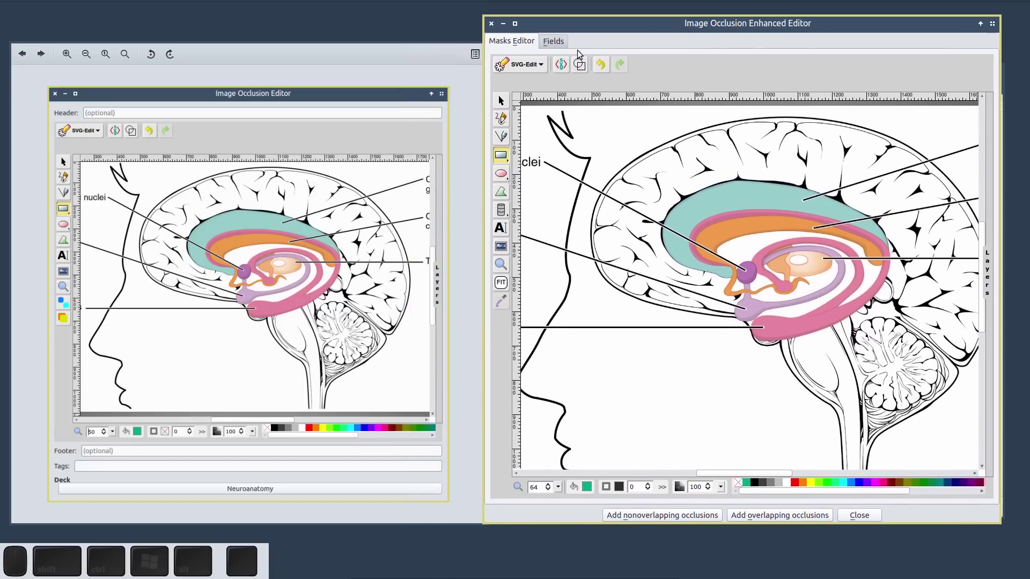
{"action": "left_click", "coordinate": [562, 46]}
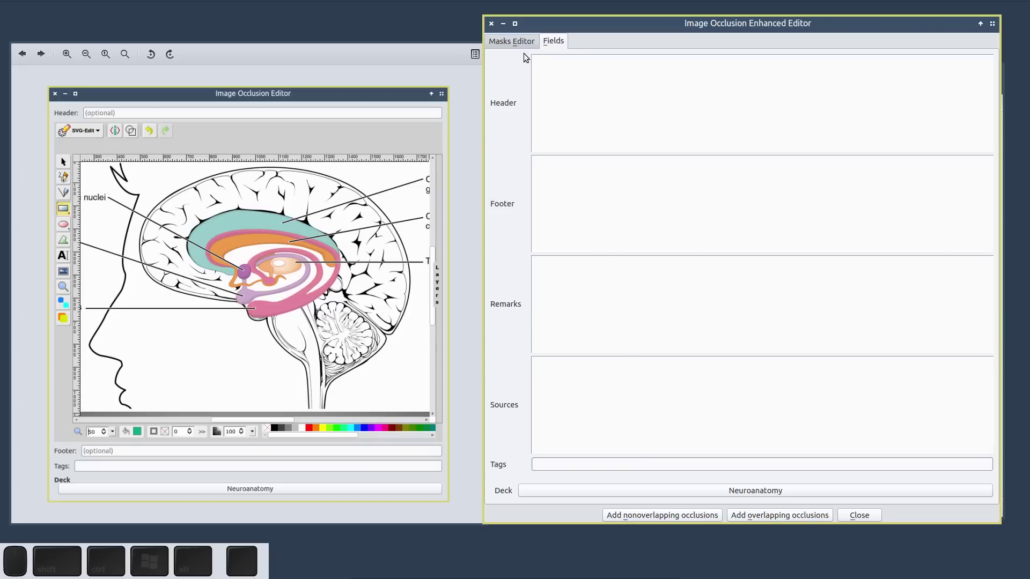
- Switch to the Masks Editor canvas, zoom to show the whole diagram, and enlarge the window
{"action": "left_click", "coordinate": [525, 46]}
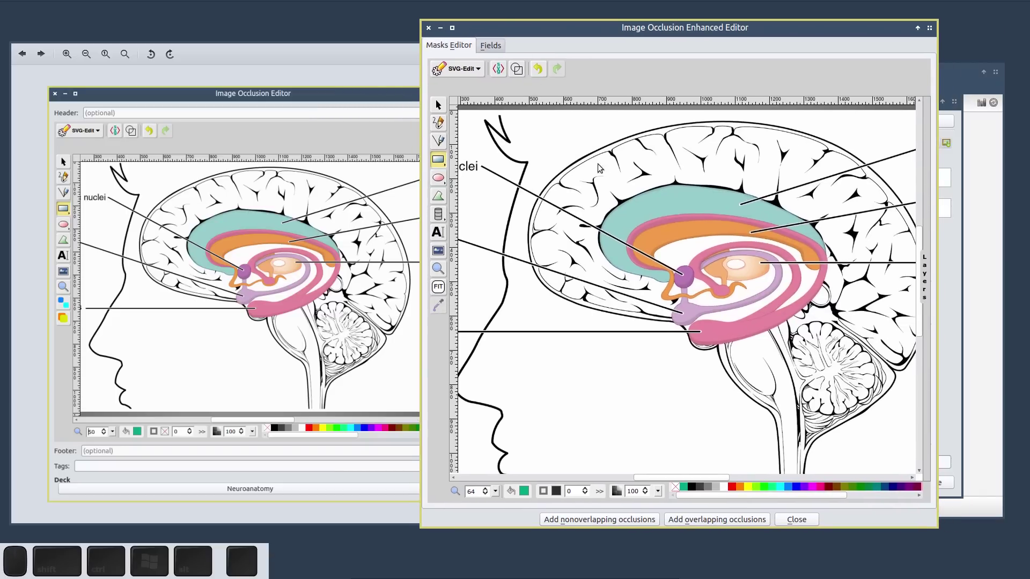
{"action": "scroll", "scroll_direction": "down", "scroll_amount": 3}
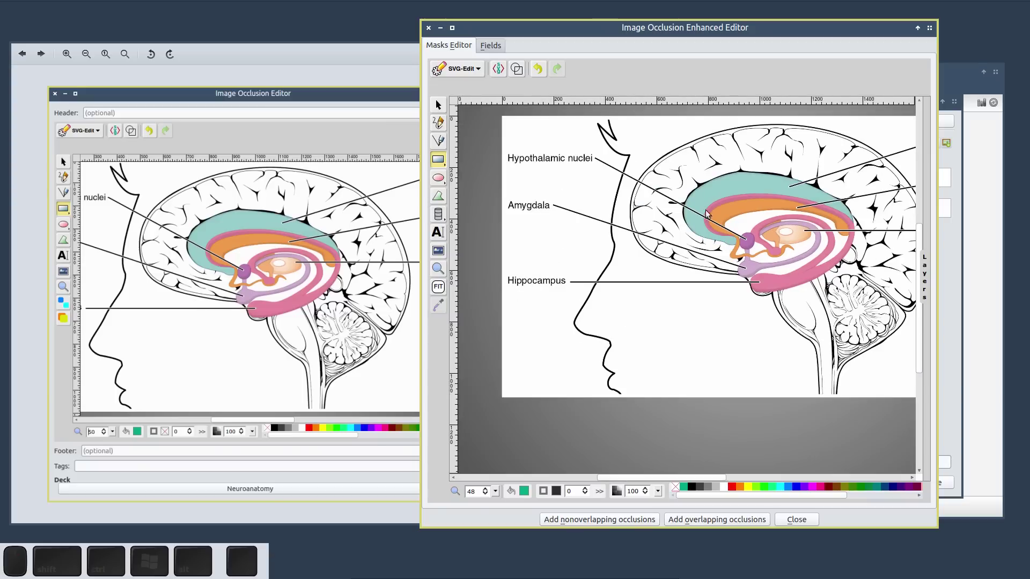
{"action": "scroll", "scroll_direction": "up", "scroll_amount": 3}
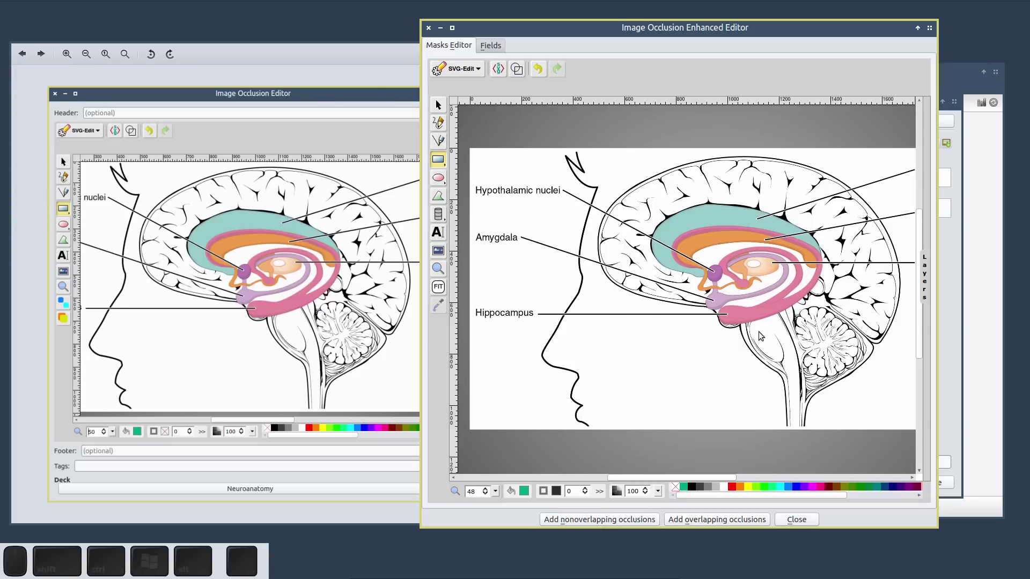
{"action": "left_click", "coordinate": [780, 333]}
{"action": "right_click", "coordinate": [720, 381]}
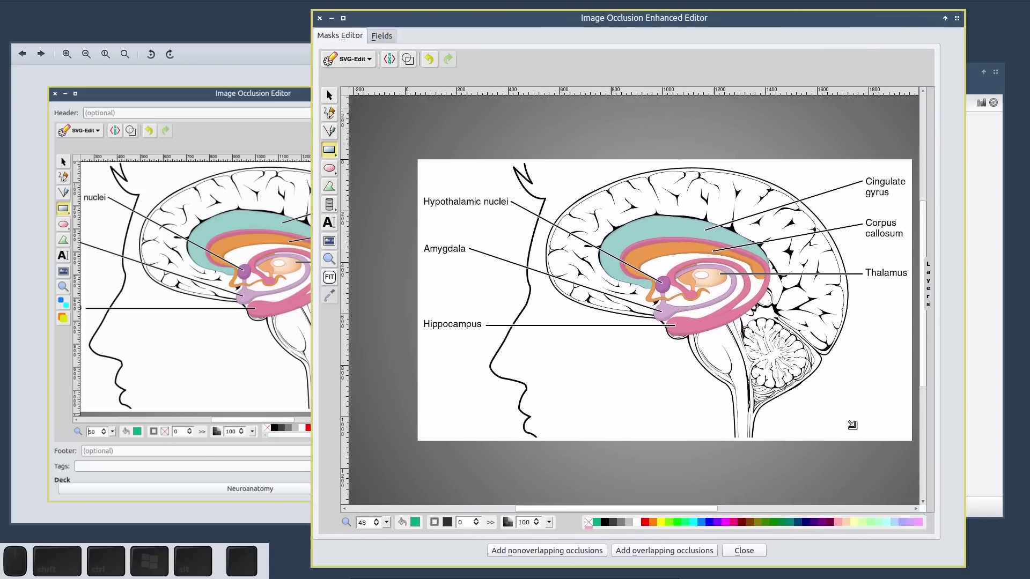
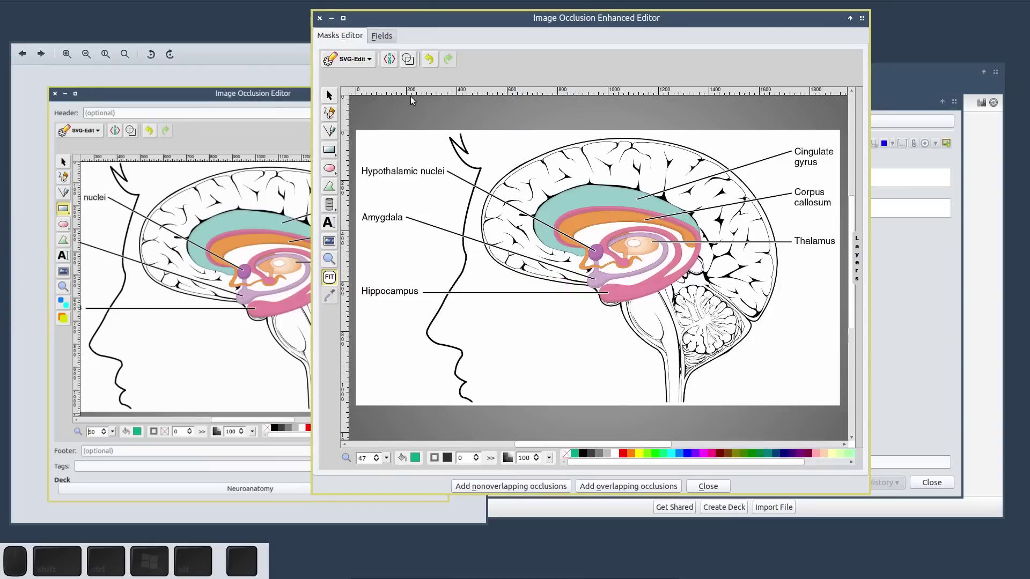
- Bring the old Image Occlusion editor forward and close it, leaving only the enhanced editor
{"action": "left_click", "coordinate": [79, 110]}
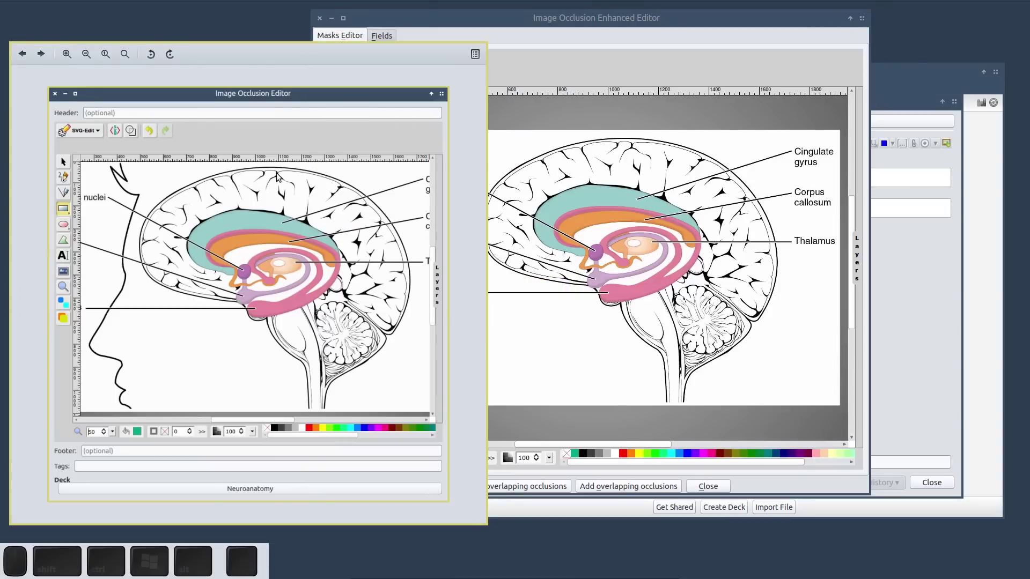
{"action": "middle_click", "coordinate": [279, 176]}
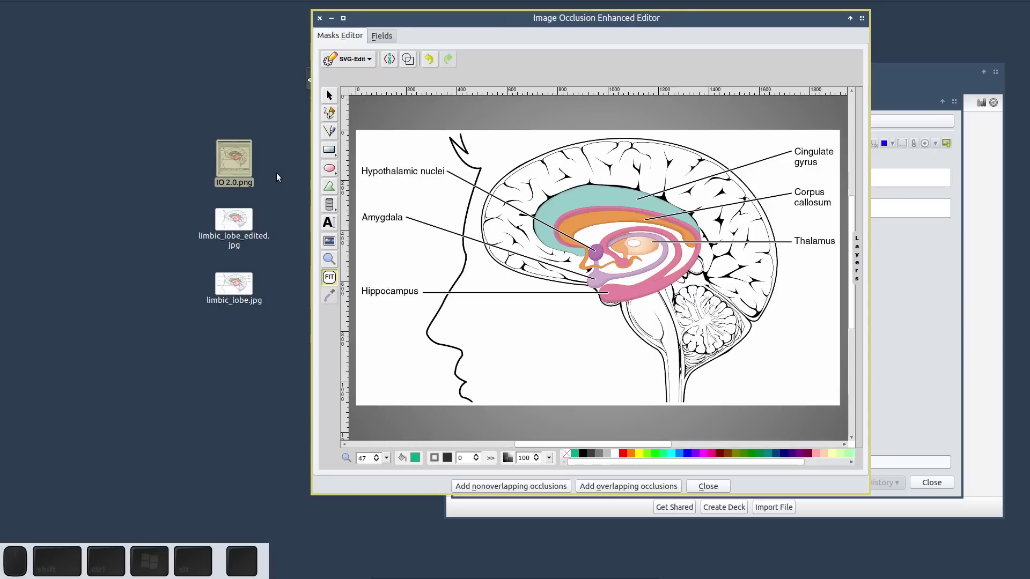